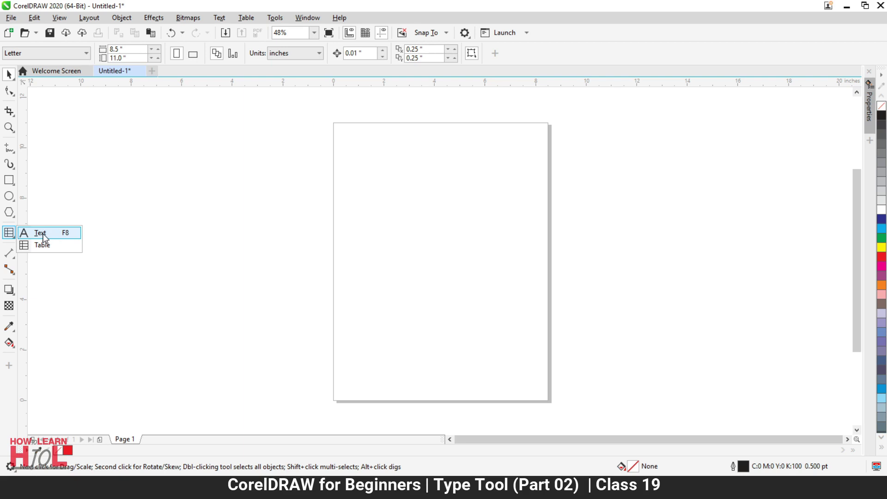
Try out the Text tool with test text 'gfgf', enlarge it and delete it again
{"action": "left_click", "coordinate": [46, 238]}
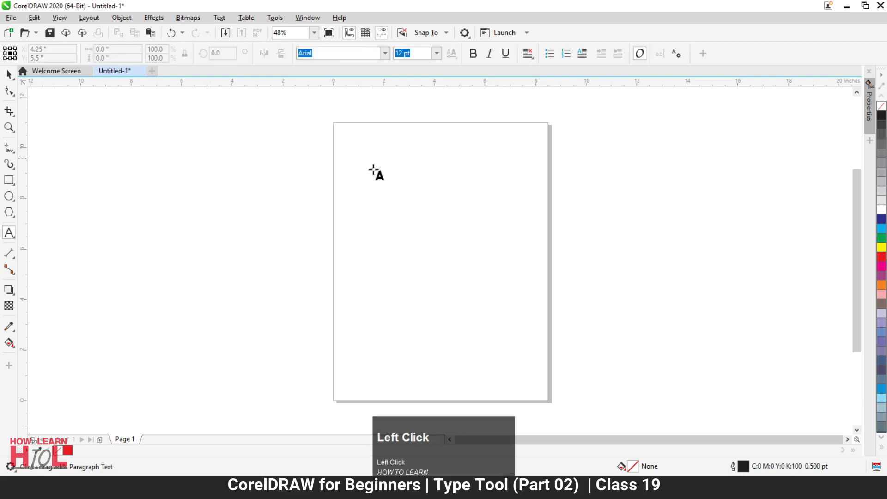
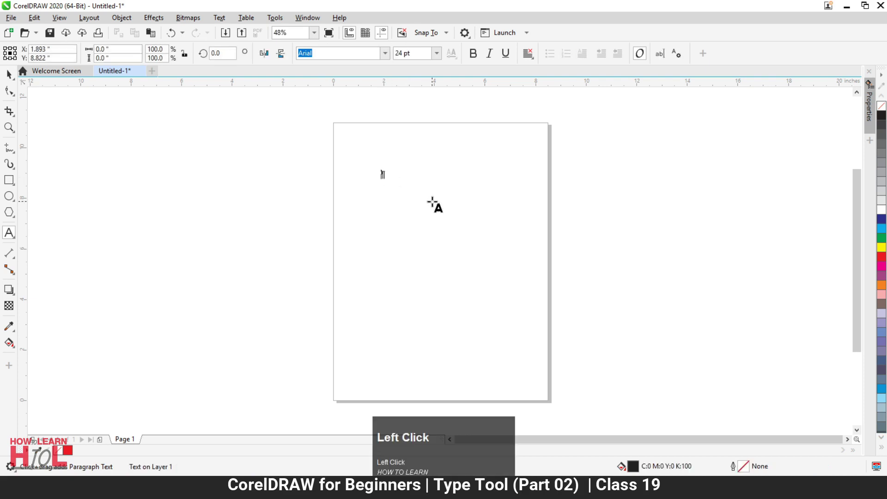
{"action": "scroll", "scroll_direction": "up", "scroll_amount": 3}
{"action": "type", "text": "gfgf"}
{"action": "scroll", "scroll_direction": "down", "scroll_amount": 3}
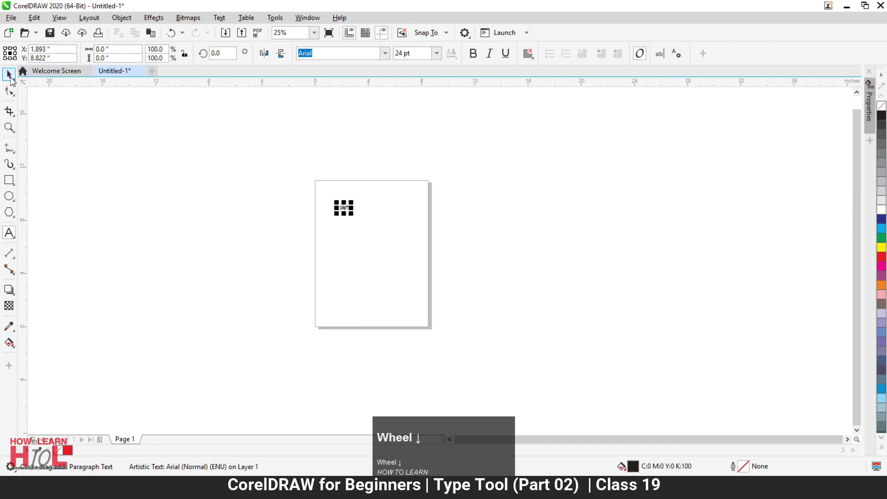
{"action": "left_click_drag", "start_coordinate": [11, 80], "coordinate": [344, 86]}
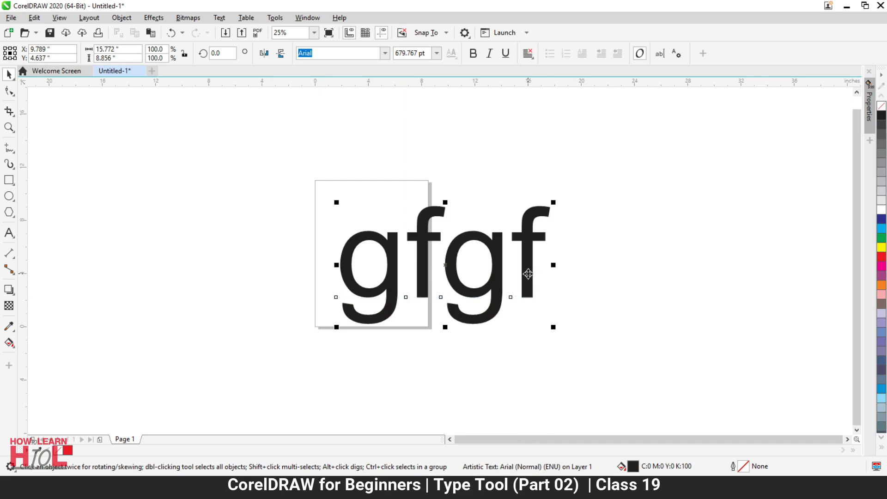
{"action": "key", "text": "Delete"}
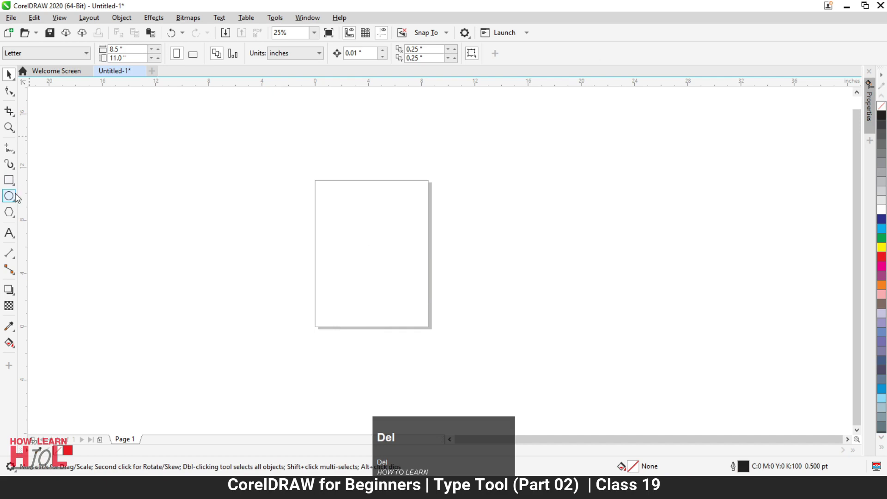
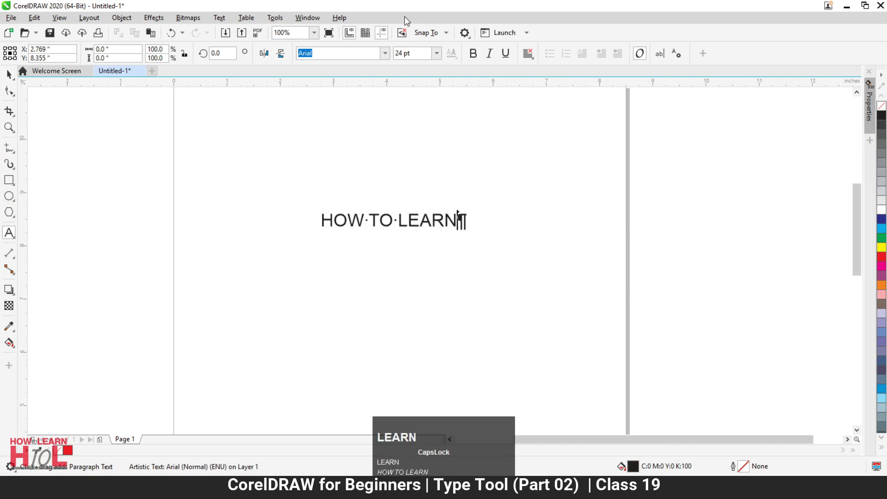
Enter the heading HOW TO LEARN, select it and make it bold
{"action": "left_click", "coordinate": [475, 55]}
{"action": "key", "text": "ctrl+a"}
{"action": "left_click", "coordinate": [478, 58]}
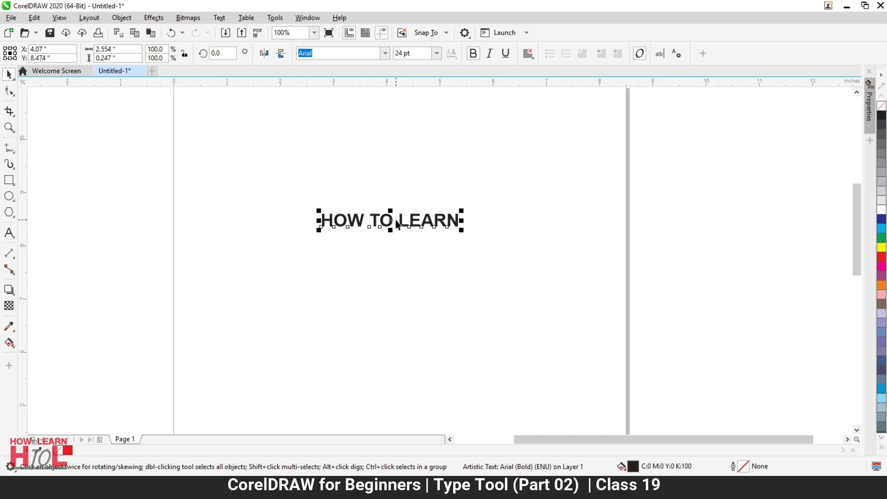
{"action": "left_click", "coordinate": [400, 222]}
{"action": "key", "text": "ctrl+k"}
{"action": "left_click", "coordinate": [402, 269]}
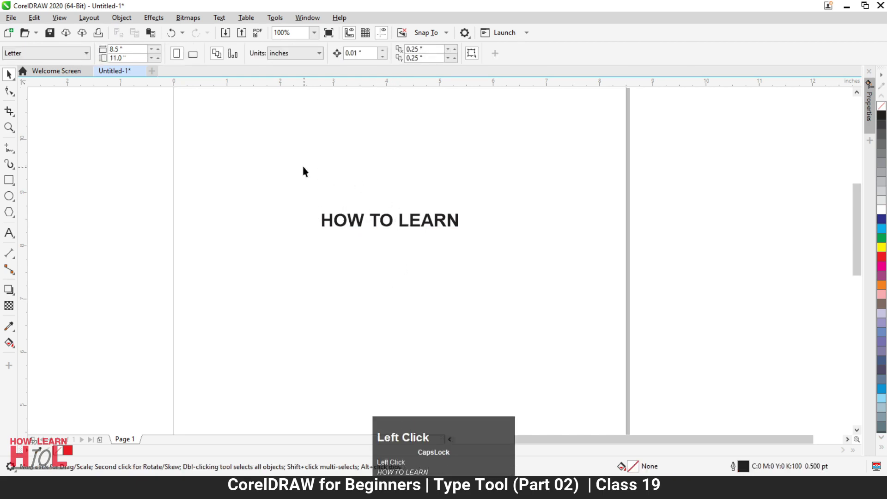
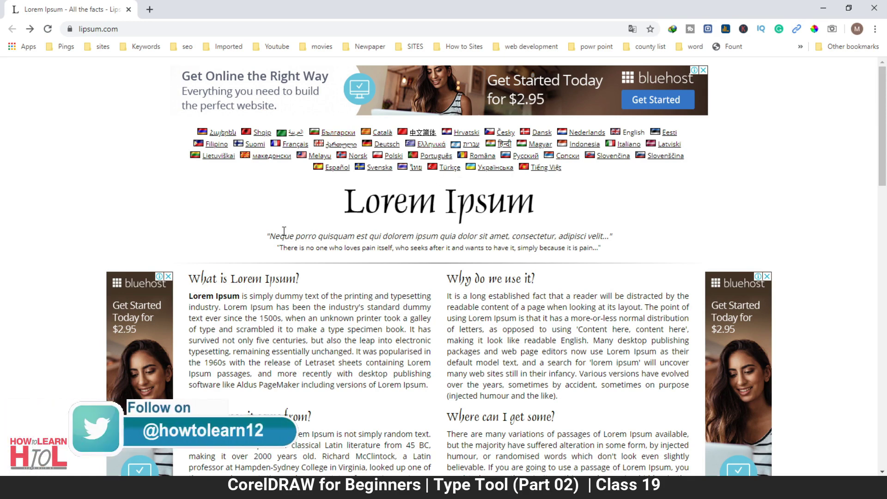
Generate six paragraphs of Lorem Ipsum dummy text on lipsum.com for copying
{"action": "scroll", "scroll_direction": "down", "scroll_amount": 3}
{"action": "scroll", "scroll_direction": "up", "scroll_amount": 3}
{"action": "scroll", "scroll_direction": "down", "scroll_amount": 3}
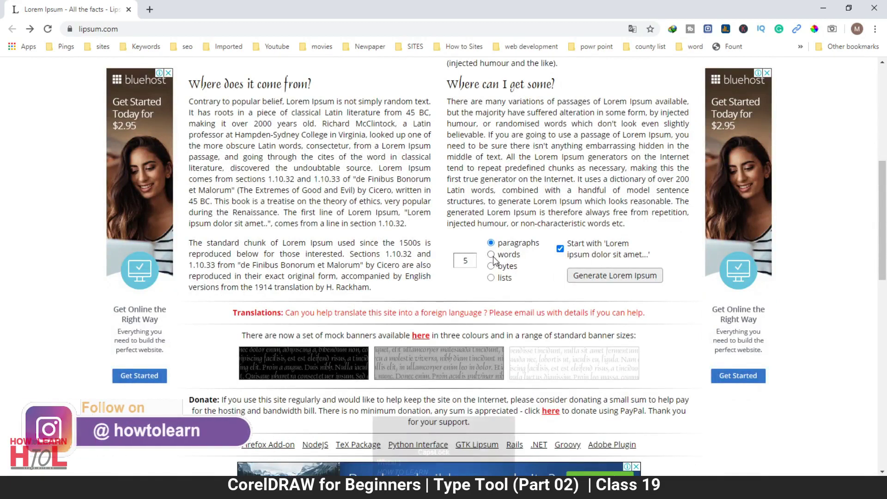
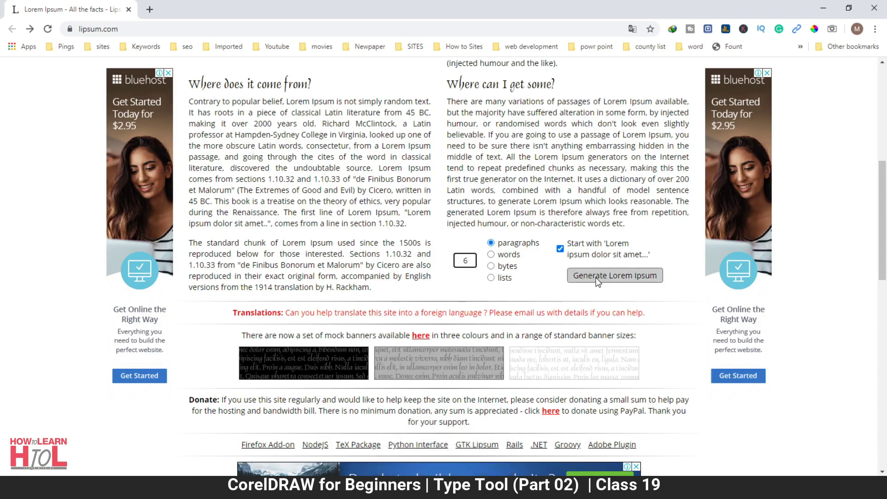
{"action": "left_click", "coordinate": [600, 280]}
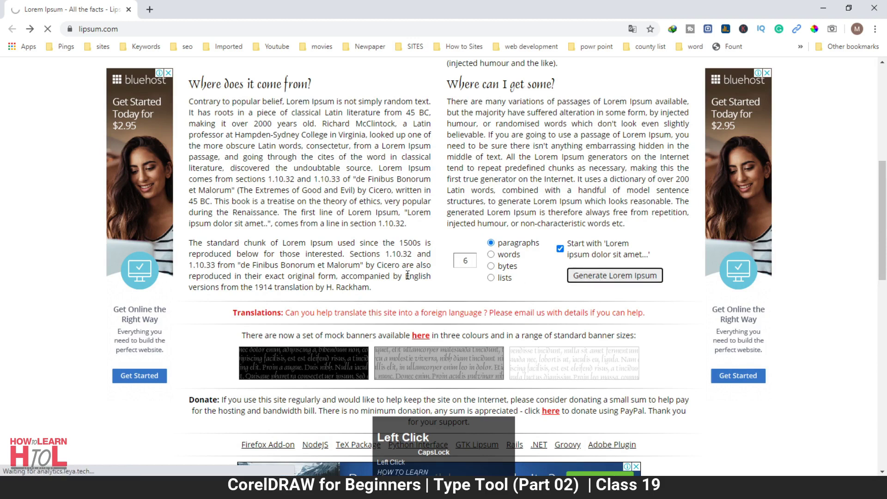
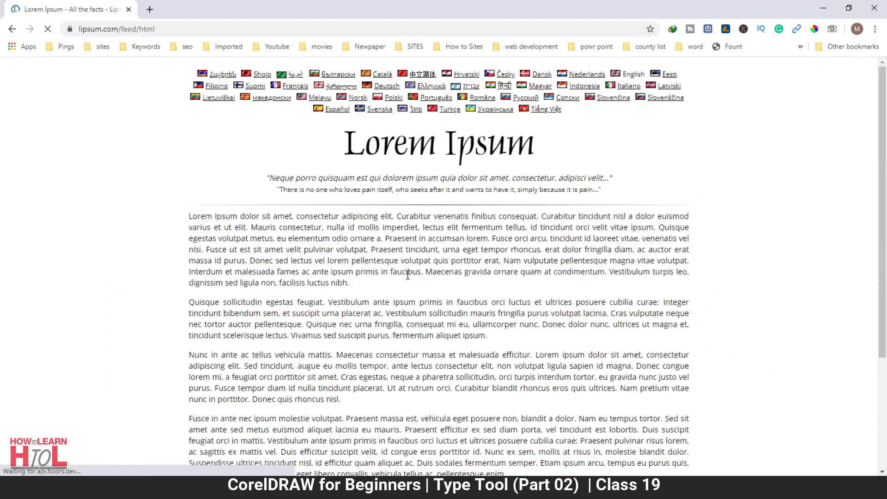
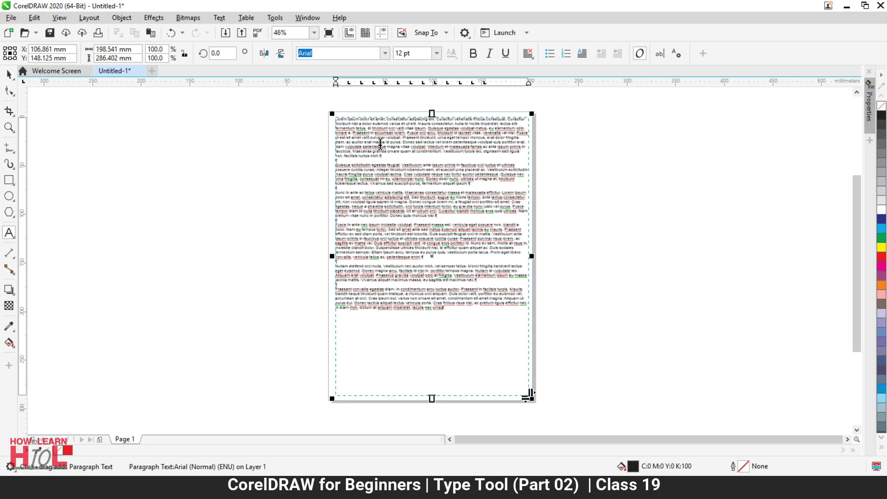
Paste the Lorem Ipsum into the paragraph frame and inspect it from top to bottom
{"action": "key", "text": "Return"}
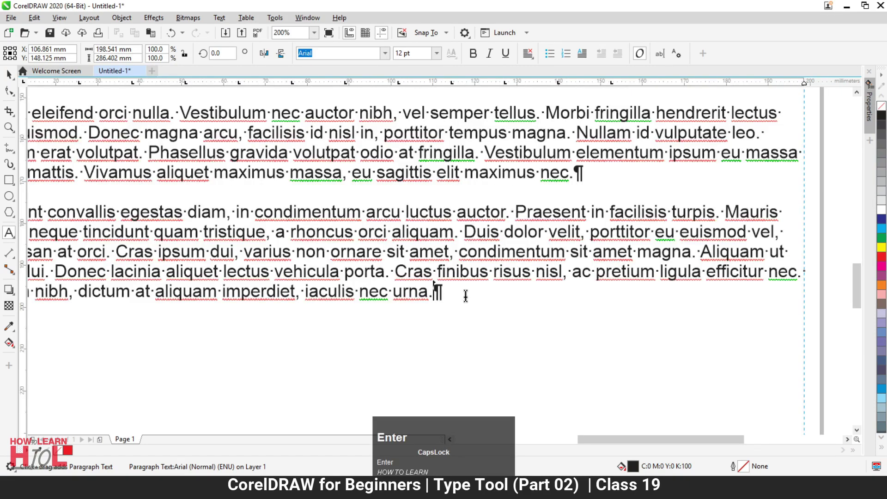
{"action": "scroll", "scroll_direction": "up", "scroll_amount": 3}
{"action": "key", "text": "ctrl+v"}
{"action": "scroll", "scroll_direction": "down", "scroll_amount": 3}
{"action": "scroll", "scroll_direction": "up", "scroll_amount": 3}
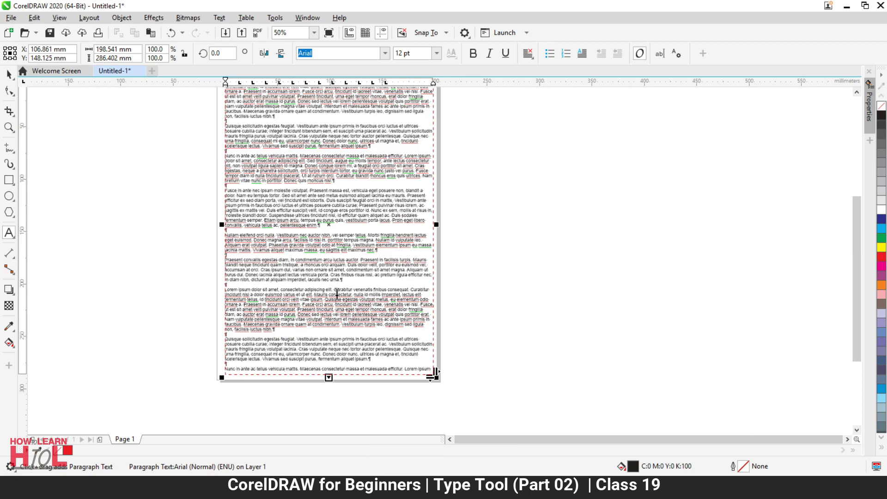
{"action": "scroll", "scroll_direction": "up", "scroll_amount": 3}
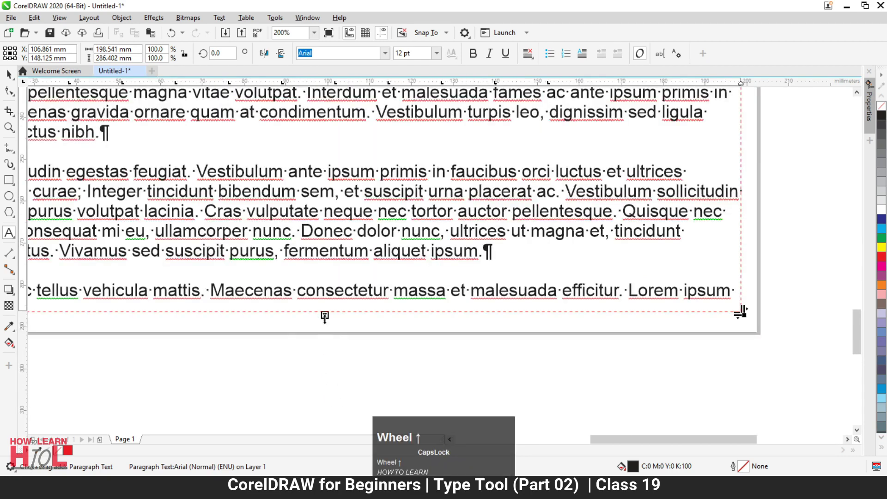
{"action": "scroll", "scroll_direction": "up", "scroll_amount": 3}
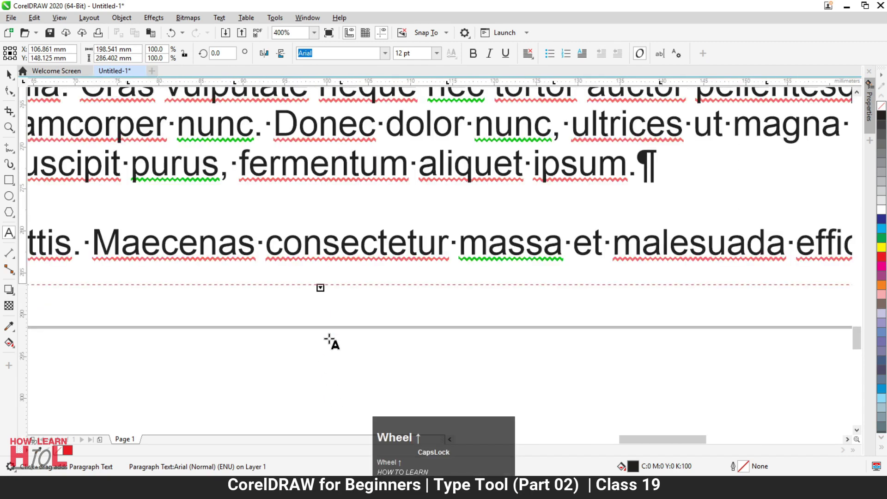
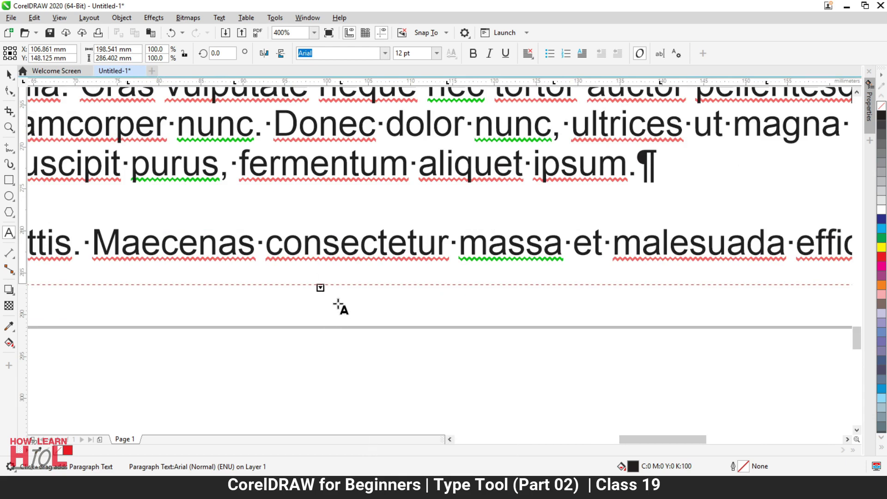
{"action": "scroll", "scroll_direction": "down", "scroll_amount": 3}
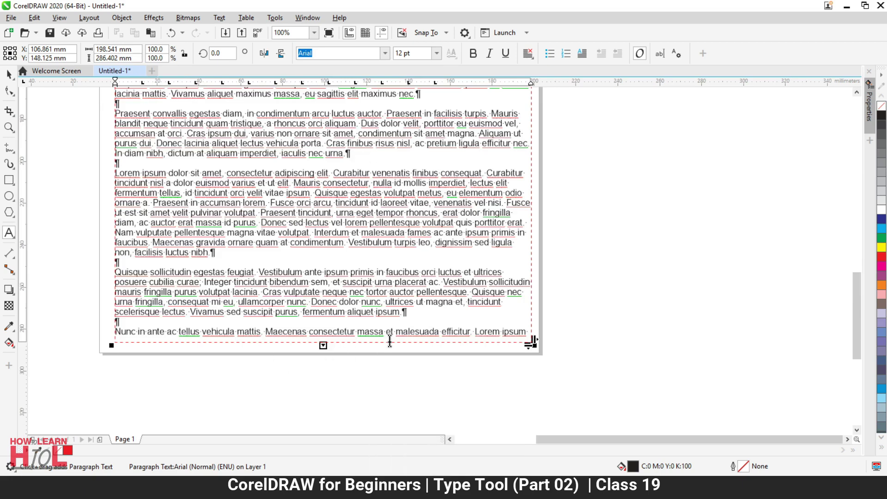
{"action": "scroll", "scroll_direction": "down", "scroll_amount": 3}
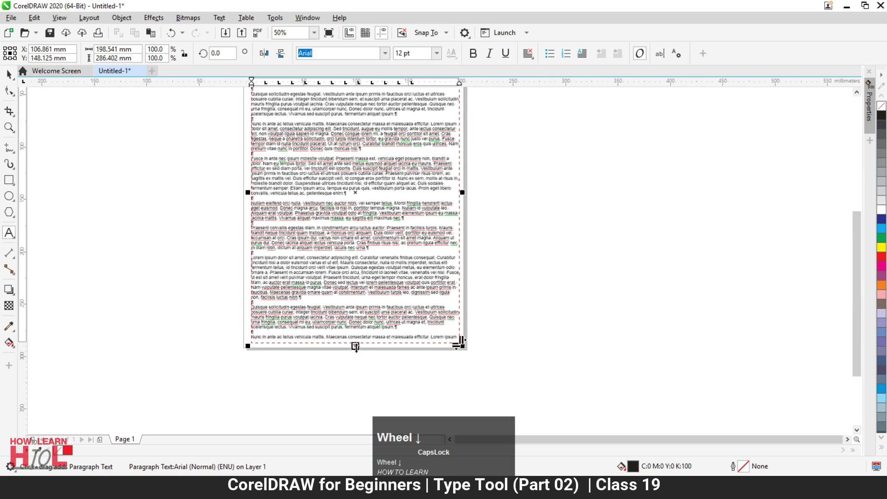
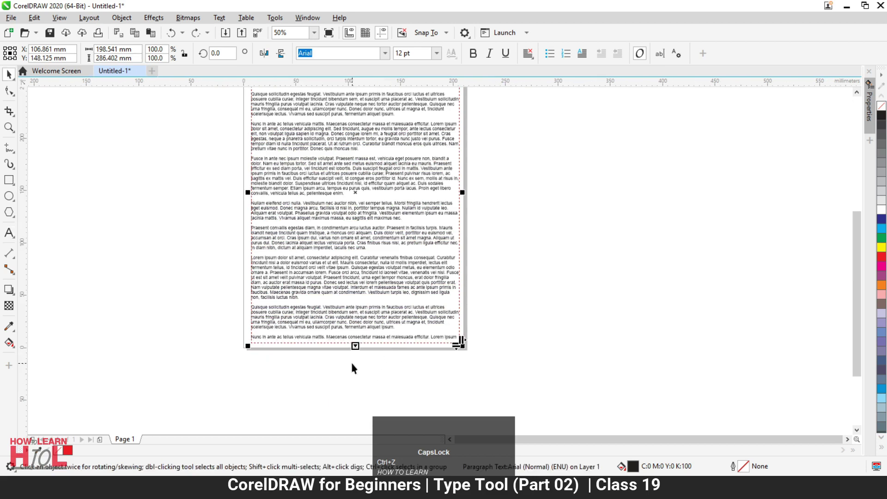
Bring up Tab Settings for the paragraph text via Text > Tabs
{"action": "scroll", "scroll_direction": "down", "scroll_amount": 3}
{"action": "scroll", "scroll_direction": "up", "scroll_amount": 3}
{"action": "left_click", "coordinate": [225, 23]}
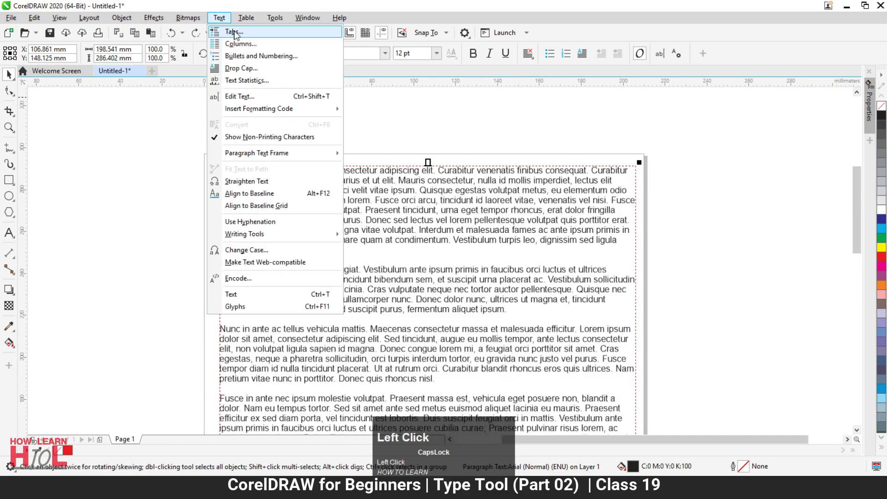
{"action": "double_click", "coordinate": [237, 35]}
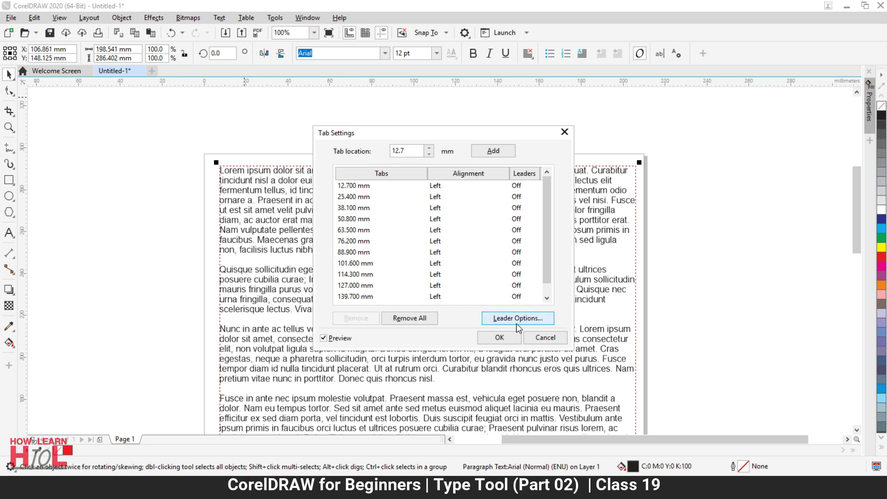
{"action": "left_click", "coordinate": [522, 325]}
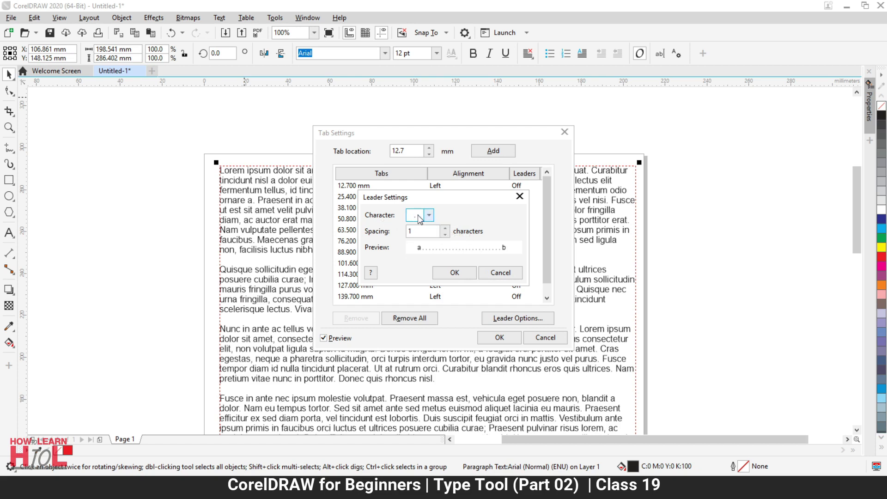
{"action": "left_click", "coordinate": [433, 219]}
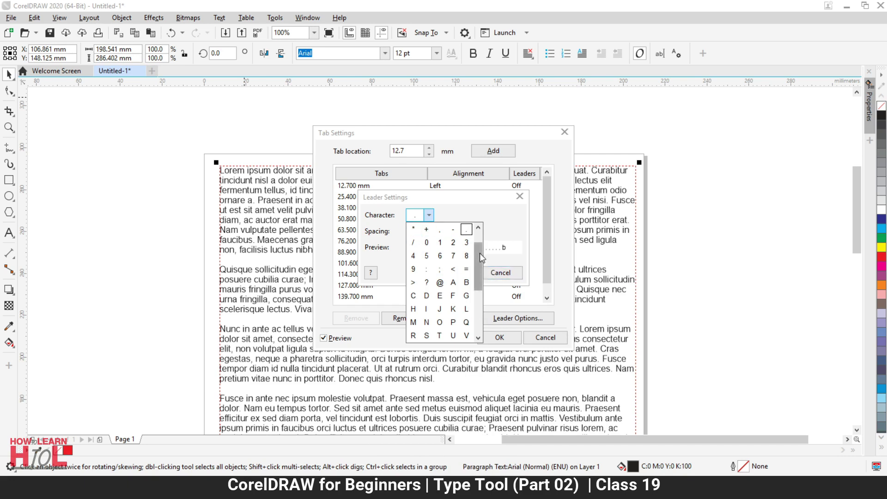
{"action": "left_click_drag", "start_coordinate": [482, 264], "coordinate": [524, 137]}
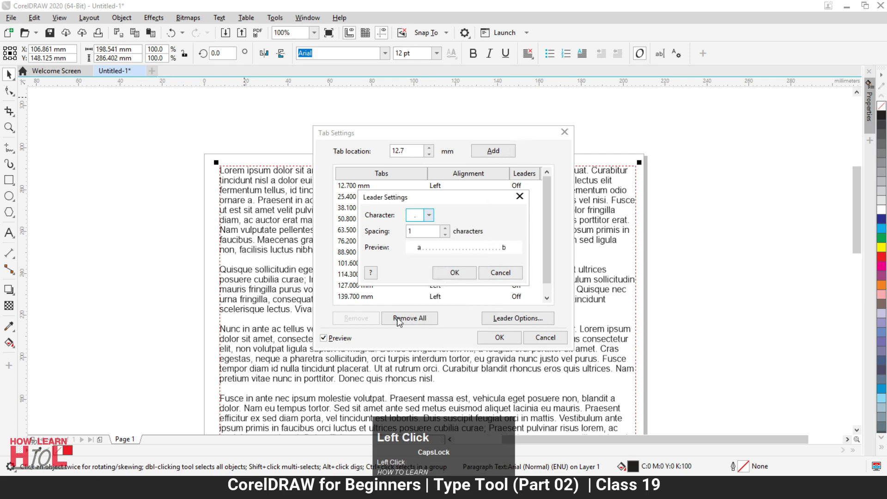
Close the Leader Settings box, returning to the Tab Settings list
{"action": "left_click", "coordinate": [406, 321]}
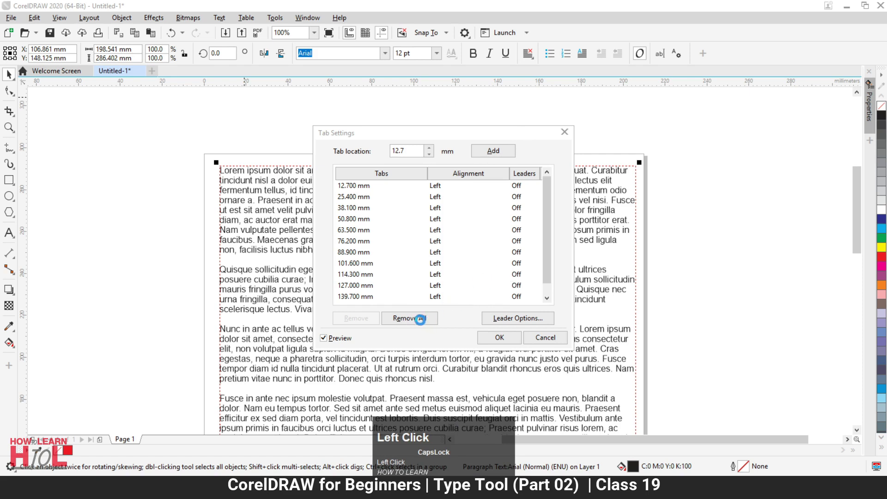
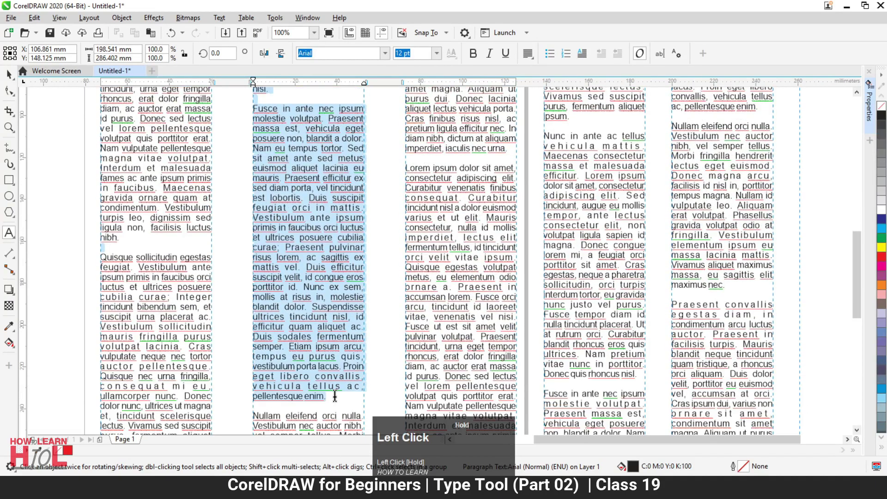
Copy the Lorem Ipsum text for flowing into the column frames
{"action": "key", "text": "ctrl+c"}
{"action": "left_click", "coordinate": [333, 395]}
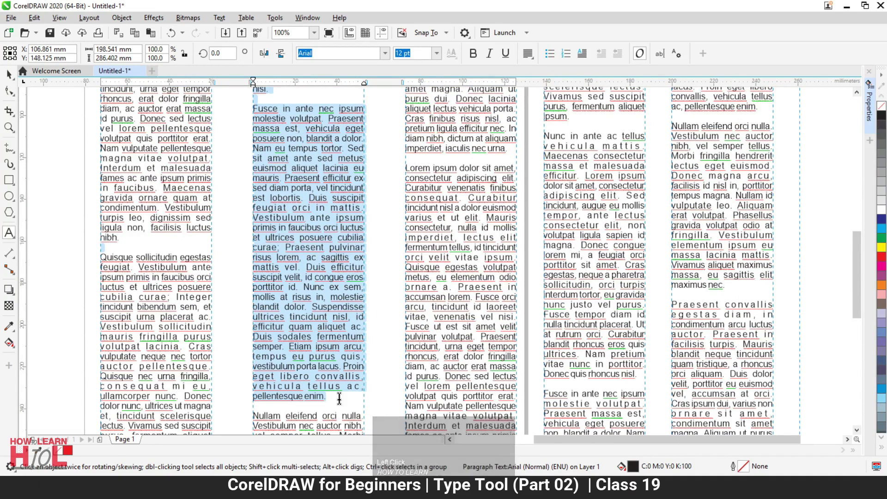
Paste more text so it flows into the sixth column and check the result
{"action": "key", "text": "Return"}
{"action": "scroll", "scroll_direction": "down", "scroll_amount": 3}
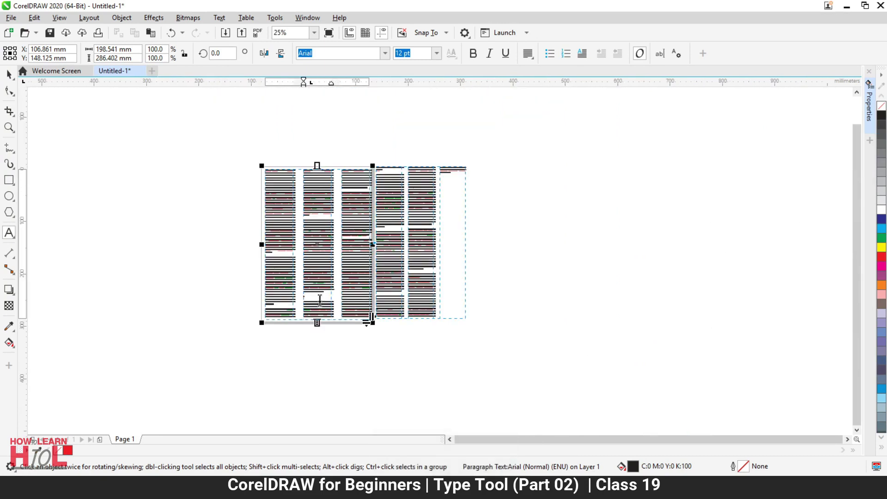
{"action": "scroll", "scroll_direction": "down", "scroll_amount": 3}
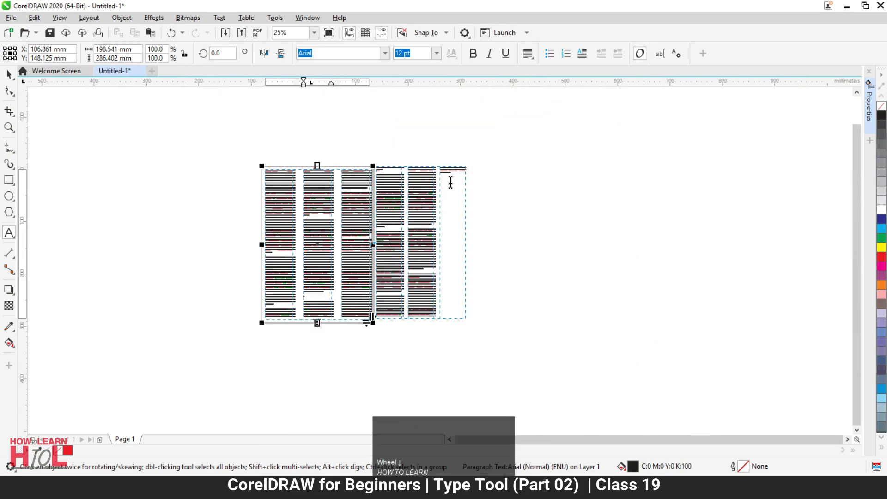
{"action": "scroll", "scroll_direction": "down", "scroll_amount": 3}
{"action": "key", "text": "ctrl+v"}
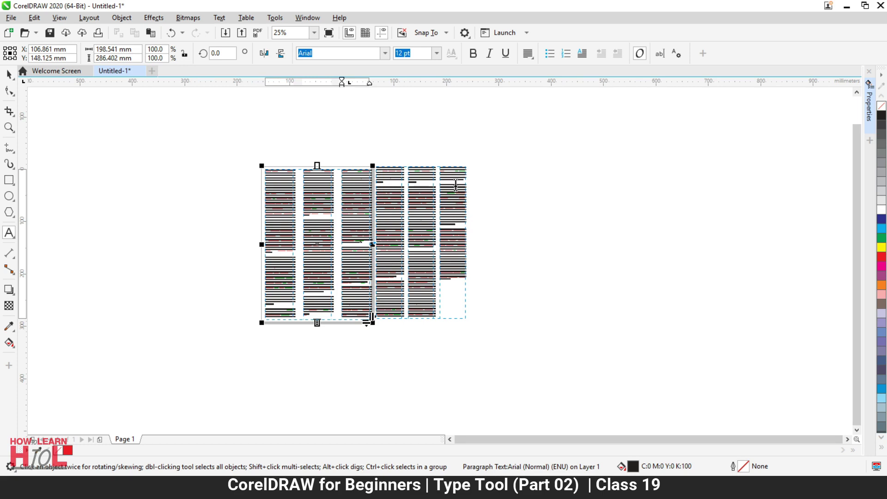
{"action": "scroll", "scroll_direction": "up", "scroll_amount": 3}
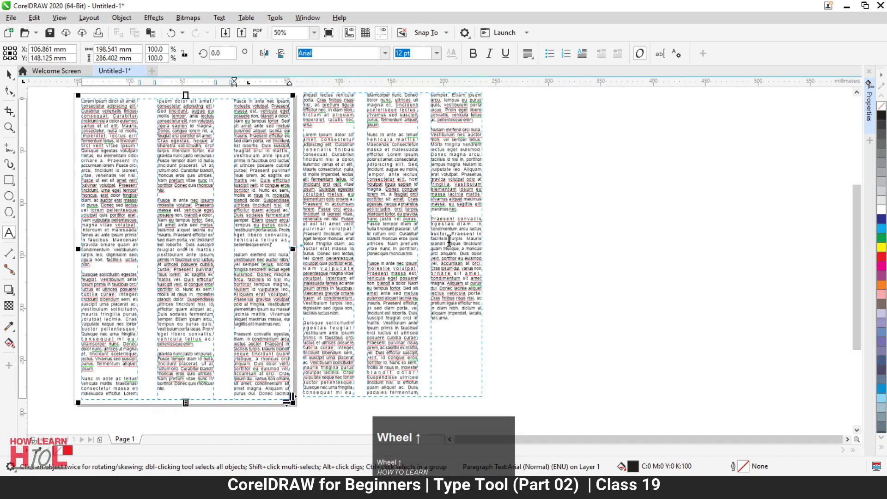
{"action": "scroll", "scroll_direction": "down", "scroll_amount": 3}
{"action": "scroll", "scroll_direction": "up", "scroll_amount": 3}
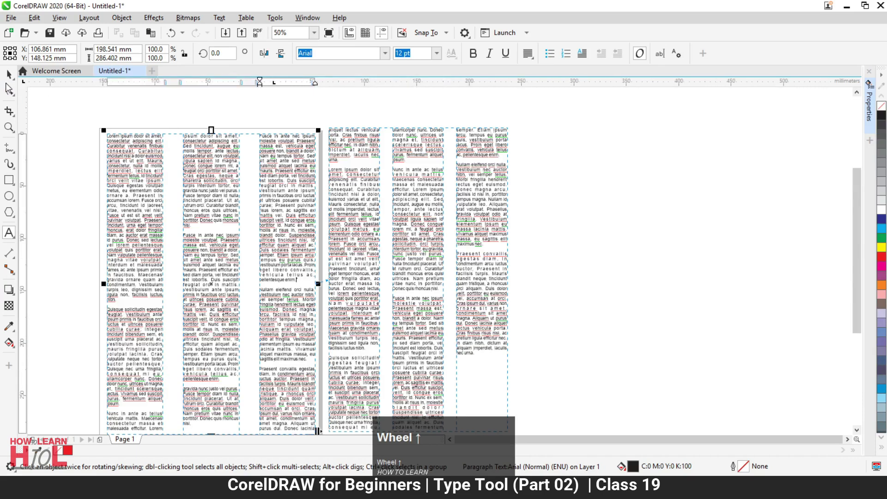
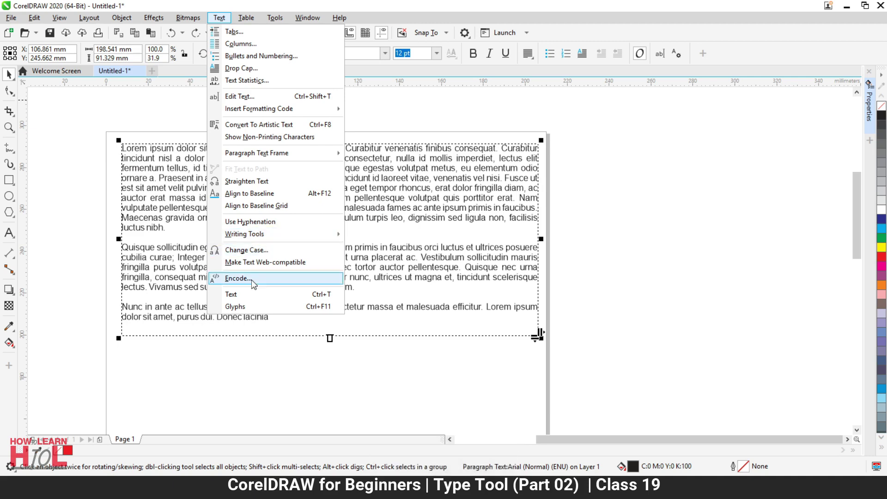
View the Text > Encode options and cancel without changes
{"action": "left_click", "coordinate": [255, 284]}
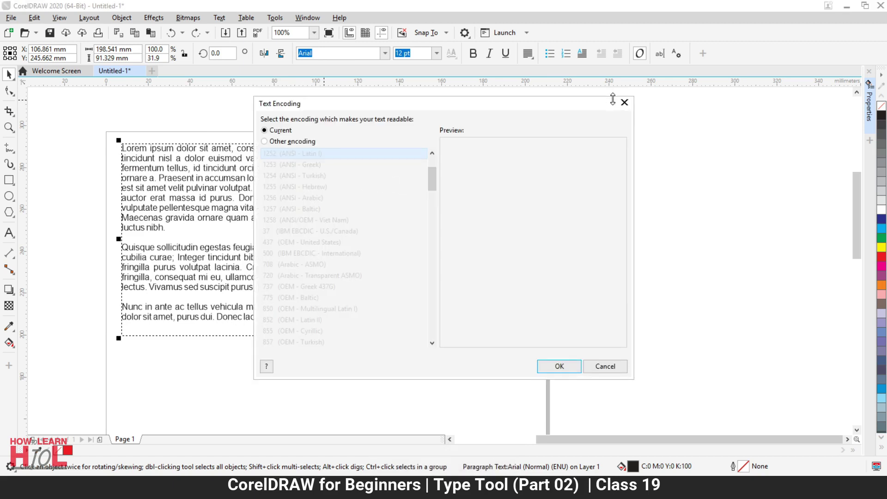
{"action": "left_click", "coordinate": [630, 109]}
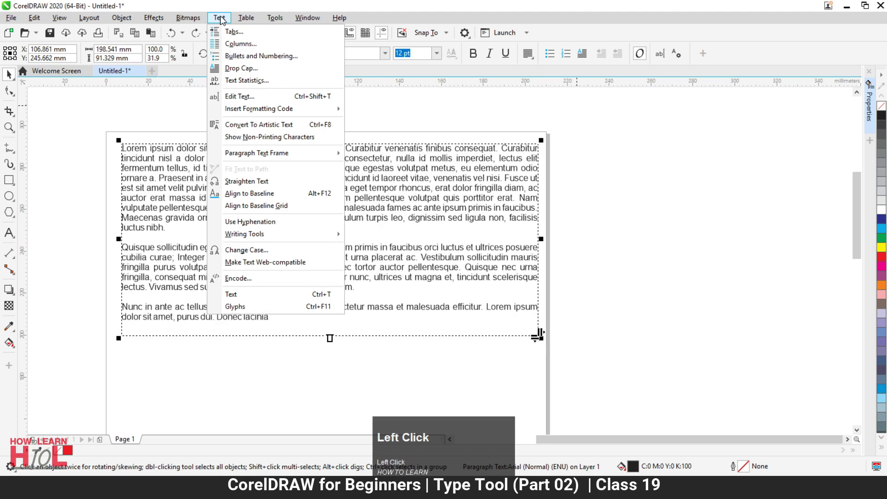
{"action": "left_click", "coordinate": [261, 300]}
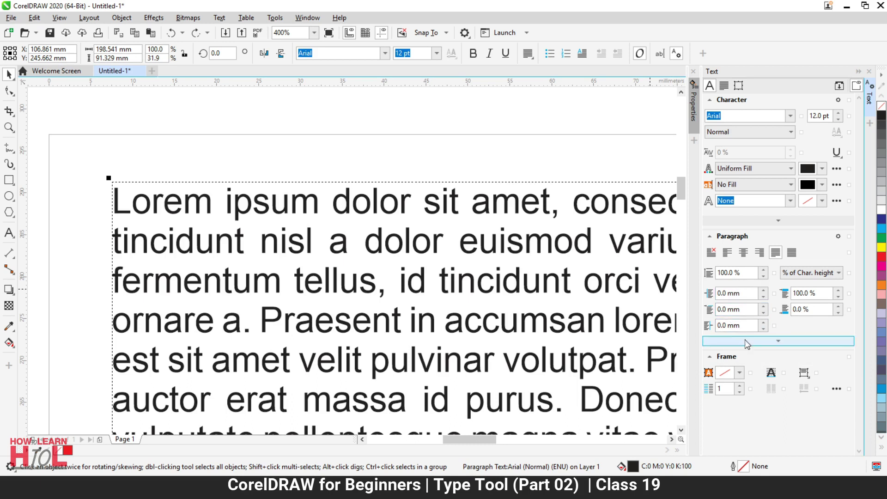
{"action": "scroll", "scroll_direction": "down", "scroll_amount": 3}
{"action": "scroll", "scroll_direction": "up", "scroll_amount": 3}
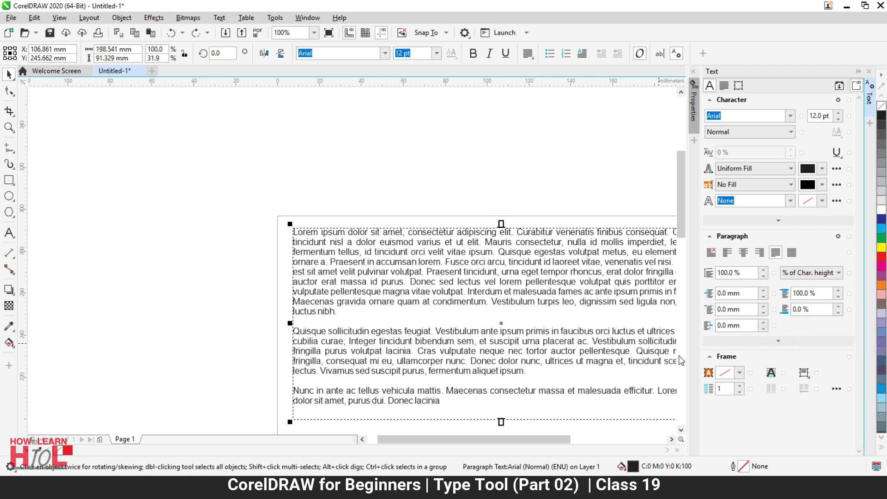
{"action": "scroll", "scroll_direction": "down", "scroll_amount": 3}
{"action": "scroll", "scroll_direction": "up", "scroll_amount": 3}
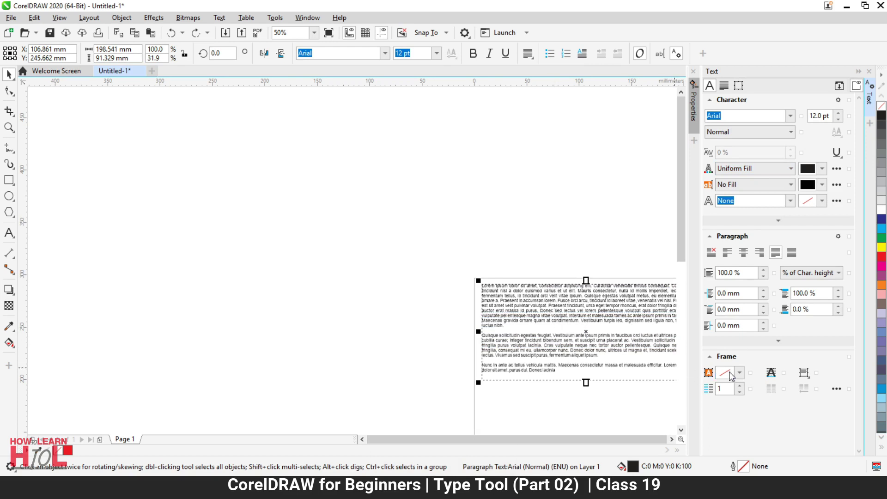
Leave the frame background colour unchanged and set Number of columns to 4
{"action": "left_click", "coordinate": [744, 378]}
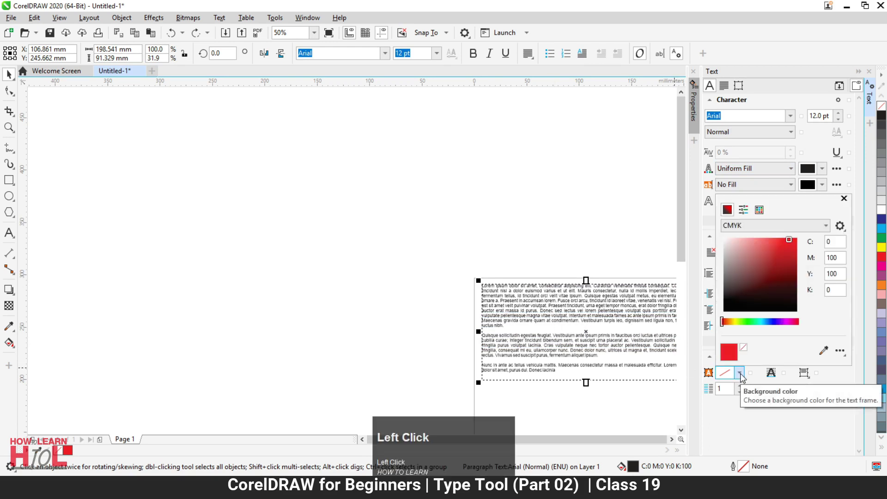
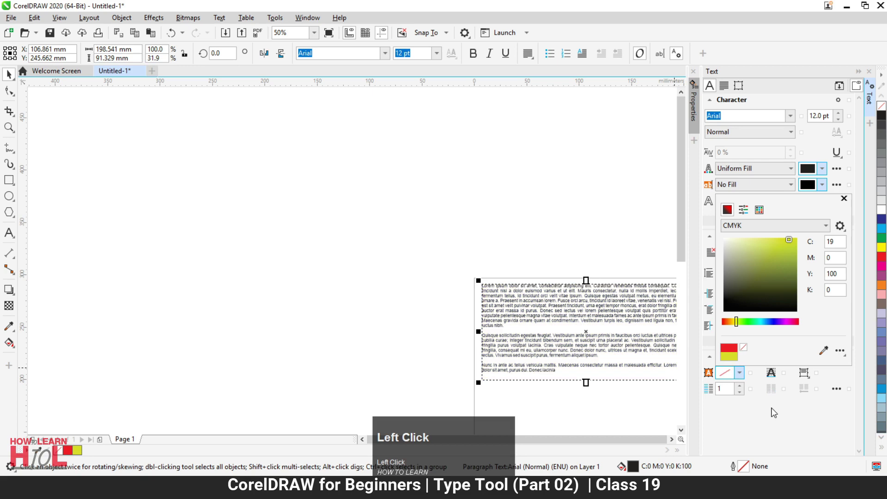
{"action": "left_click", "coordinate": [765, 420]}
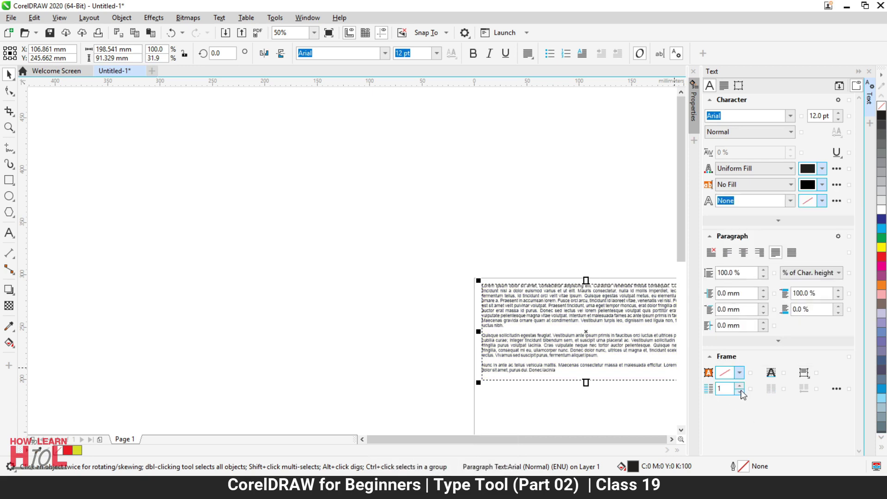
{"action": "double_click", "coordinate": [744, 392]}
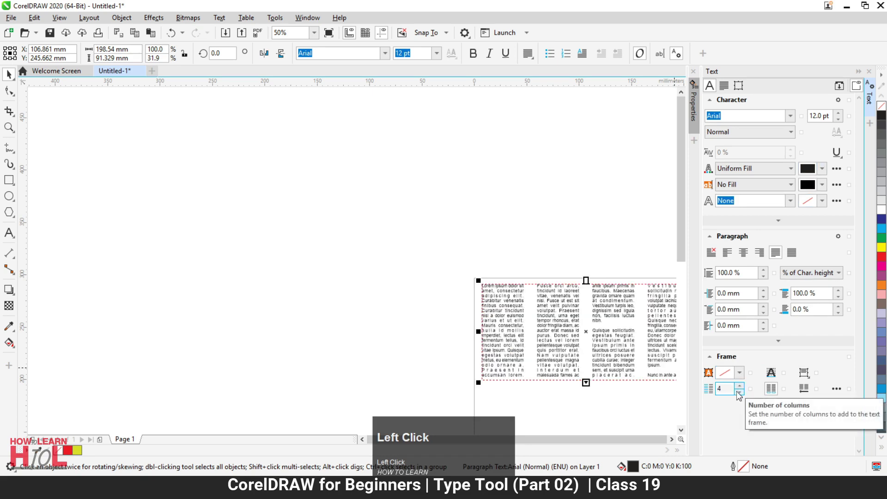
{"action": "scroll", "scroll_direction": "down", "scroll_amount": 3}
{"action": "scroll", "scroll_direction": "up", "scroll_amount": 3}
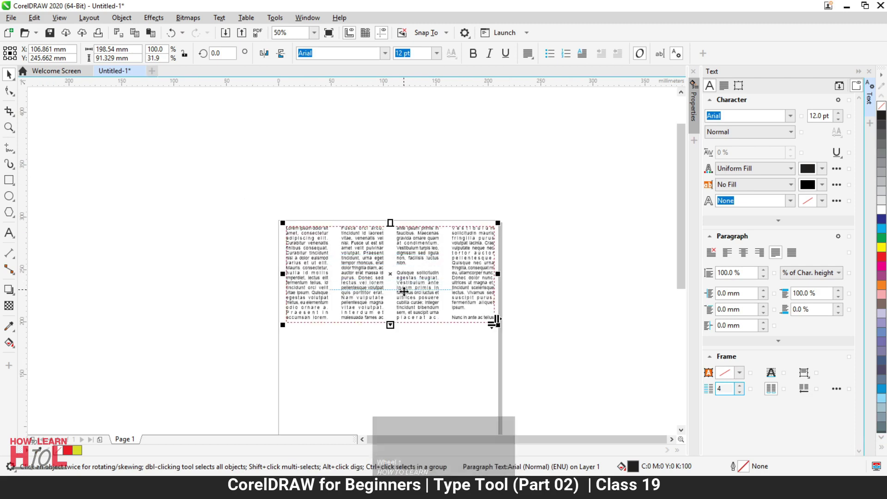
{"action": "scroll", "scroll_direction": "up", "scroll_amount": 3}
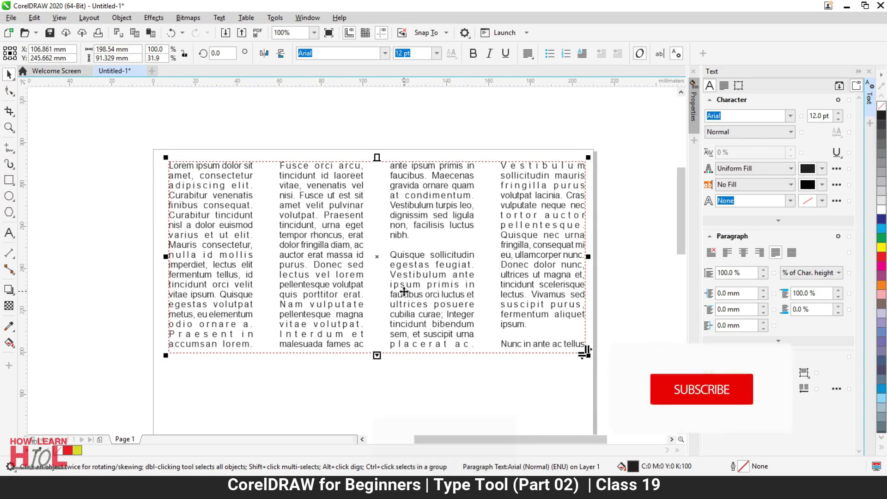